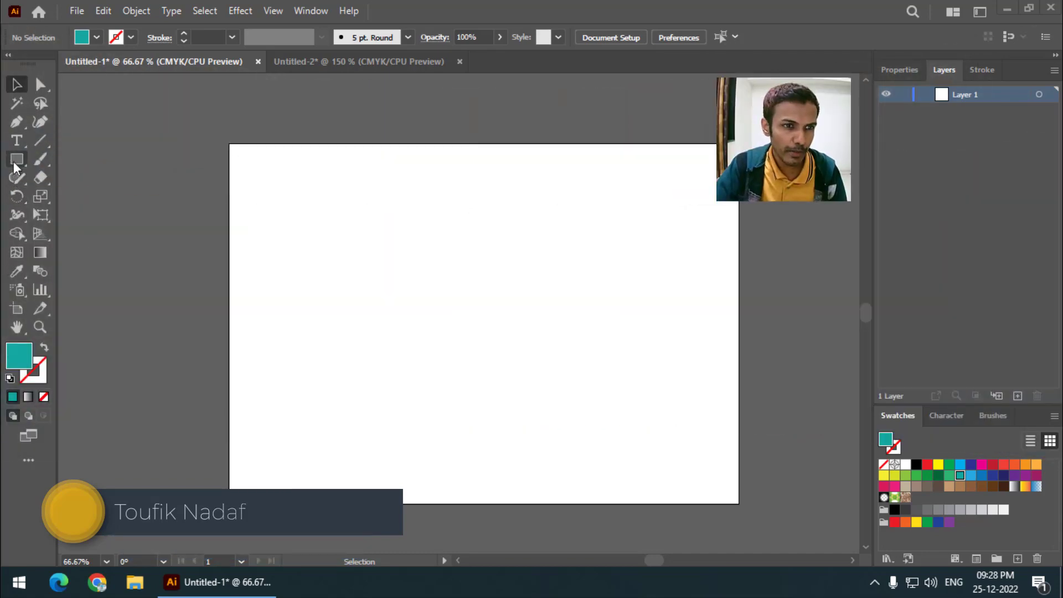
Draw the first tall teal rectangle bar on the artboard
left_click_drag(17, 163, 25, 96)
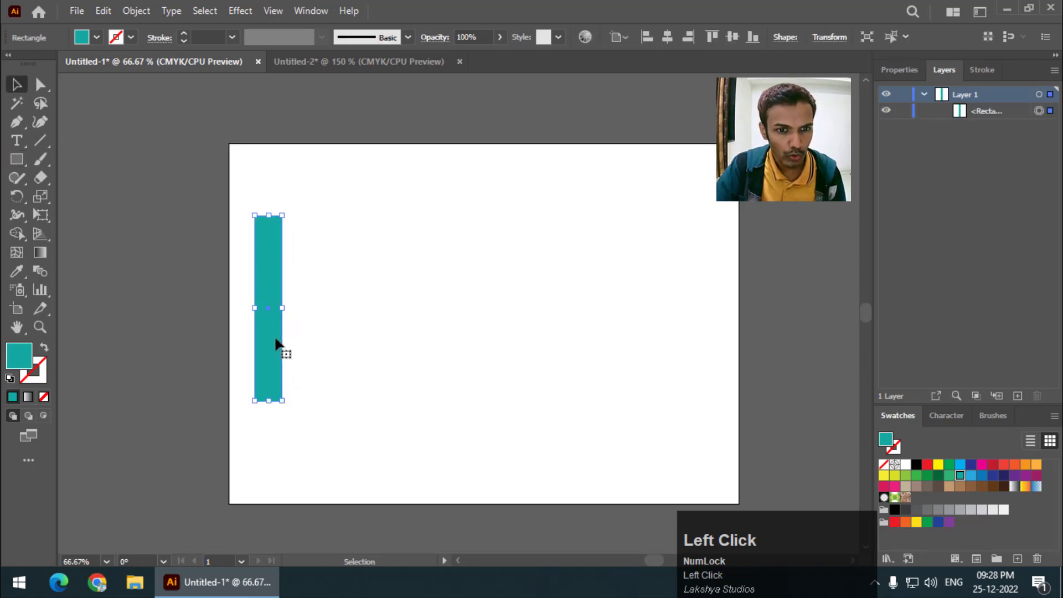
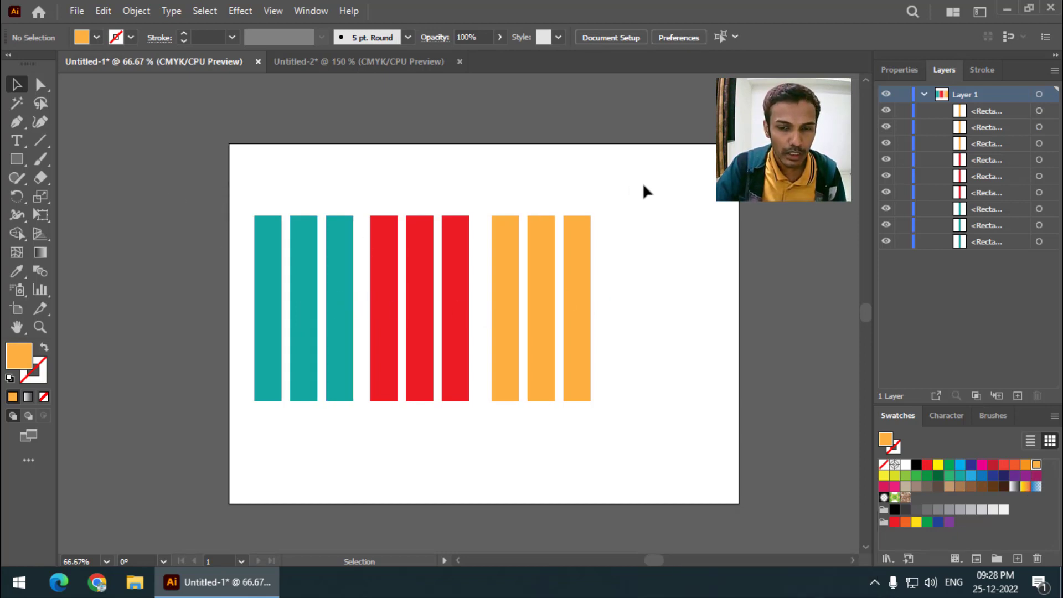
Group the three orange bars into one set
left_click(645, 187)
left_click_drag(637, 202, 515, 243)
right_click(514, 242)
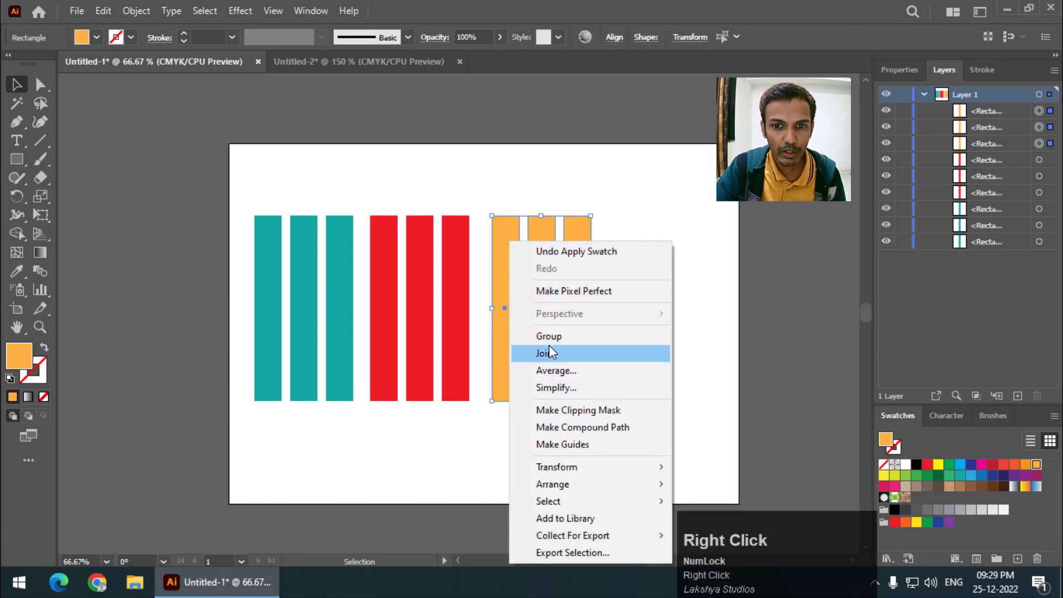
left_click_drag(549, 349, 388, 235)
Group the three red bars and the three teal bars into their own sets
right_click(388, 235)
left_click(426, 336)
right_click(278, 234)
left_click_drag(321, 335, 941, 118)
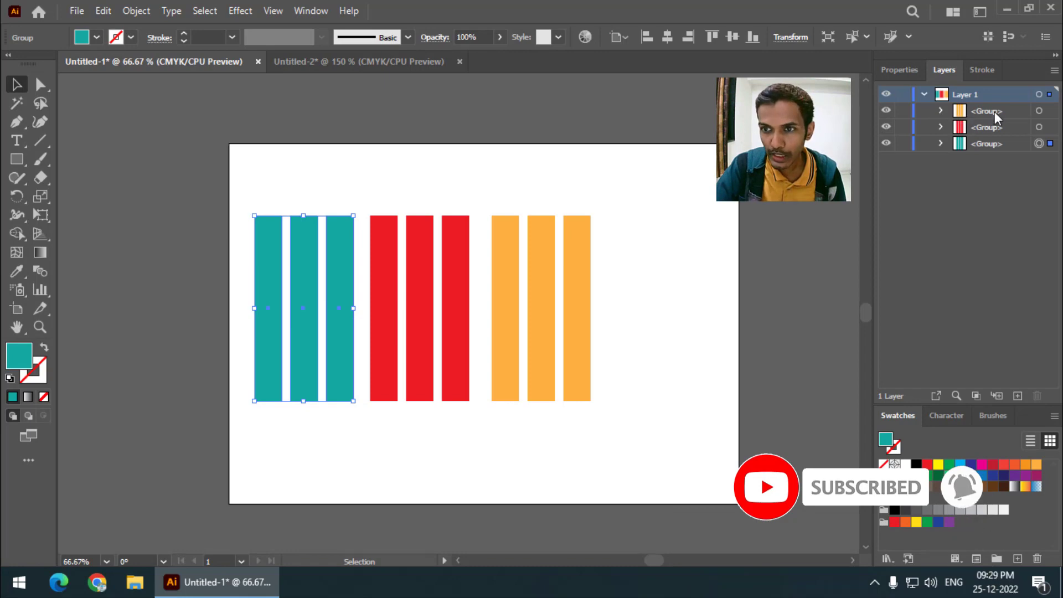
Expand the nested groups in the Layers panel to reveal the bars inside
left_click(943, 117)
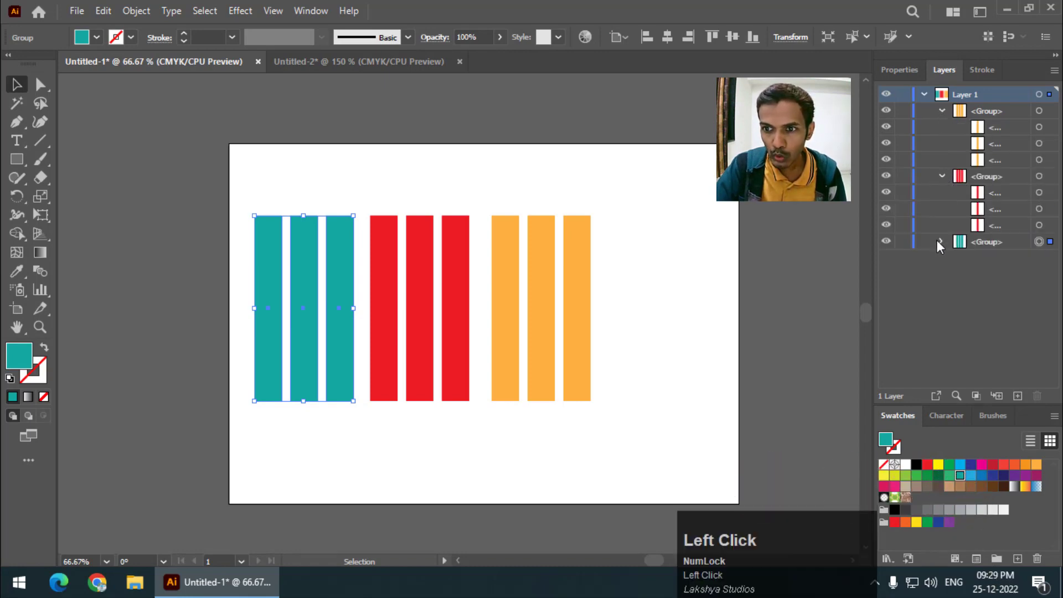
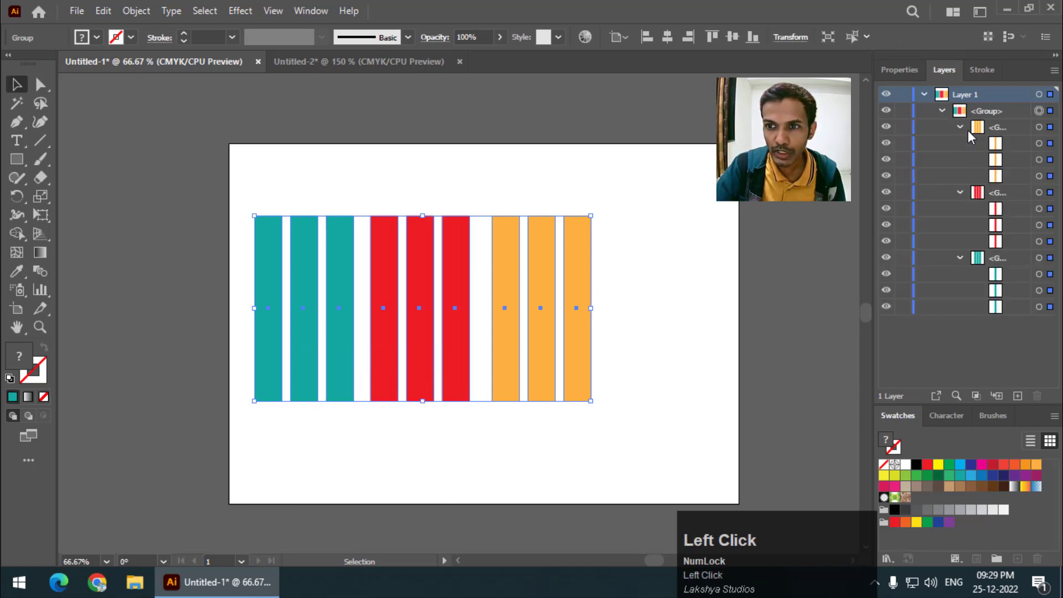
left_click(990, 272)
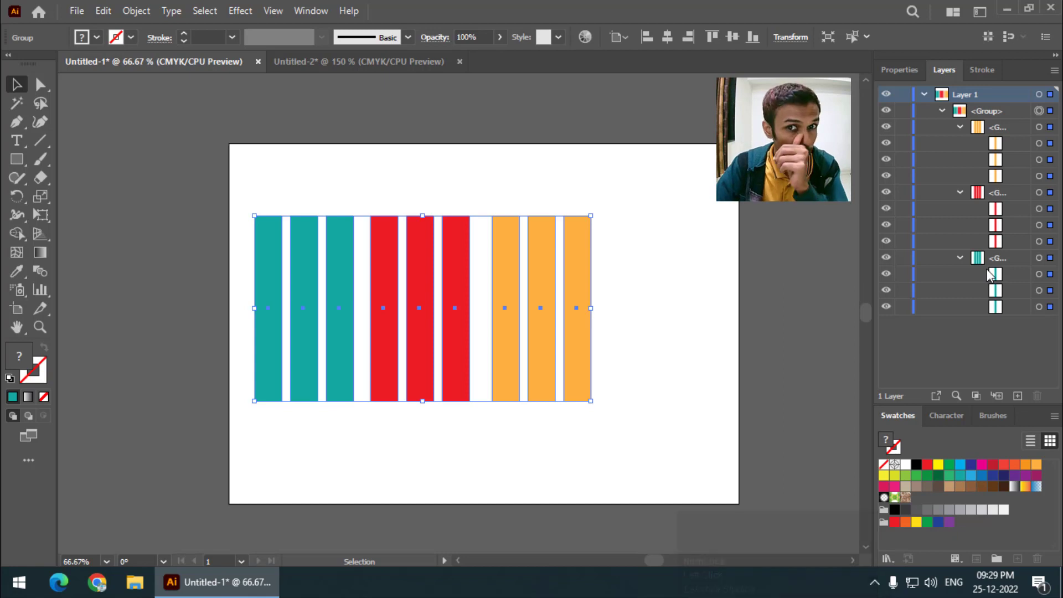
Clear the selection of all nine bars before editing individually
left_click_drag(682, 167, 108, 96)
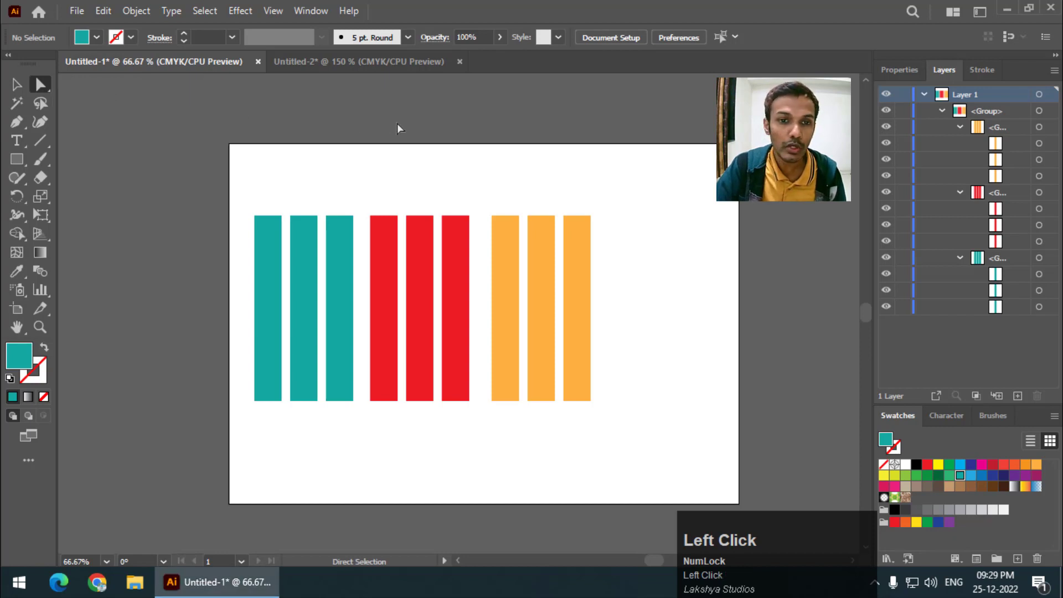
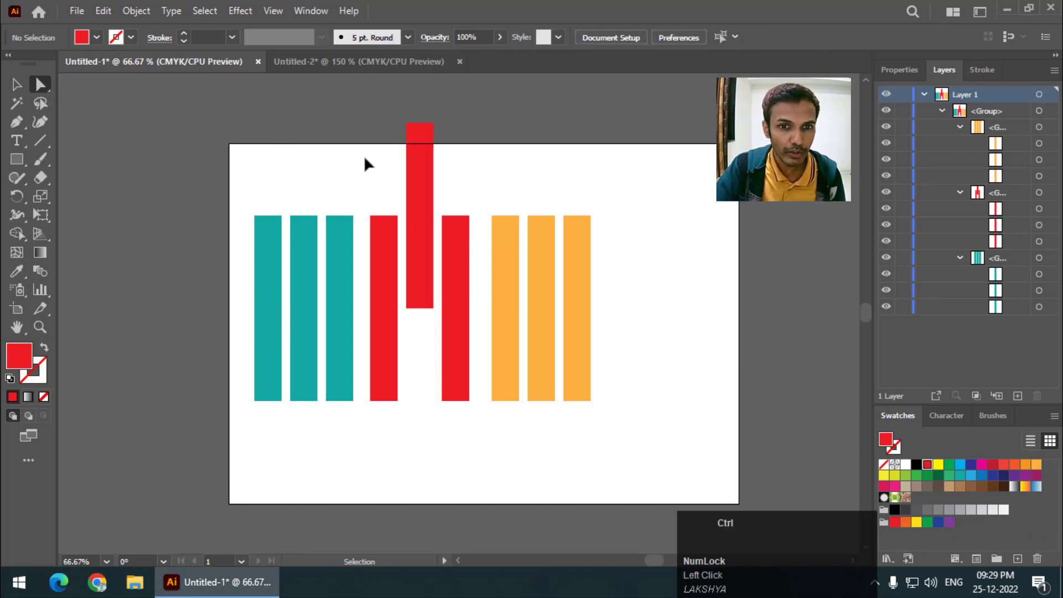
Undo the red bar move and switch to the Group Selection tool
key("ctrl+z")
right_click(46, 93)
left_click(121, 107)
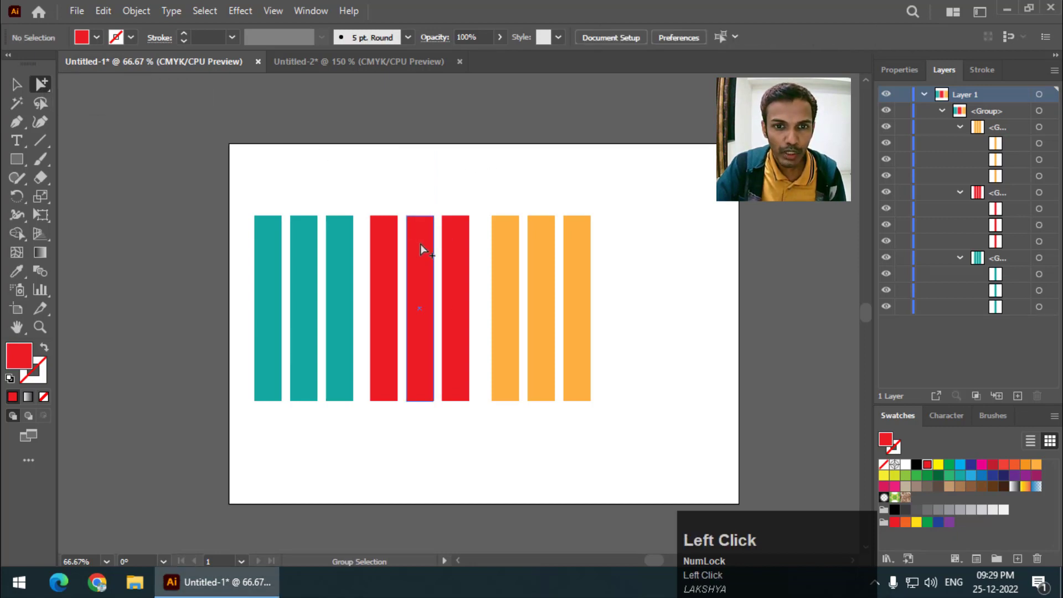
Select the middle red bar, then widen the selection to the red set and all three sets
left_click(424, 259)
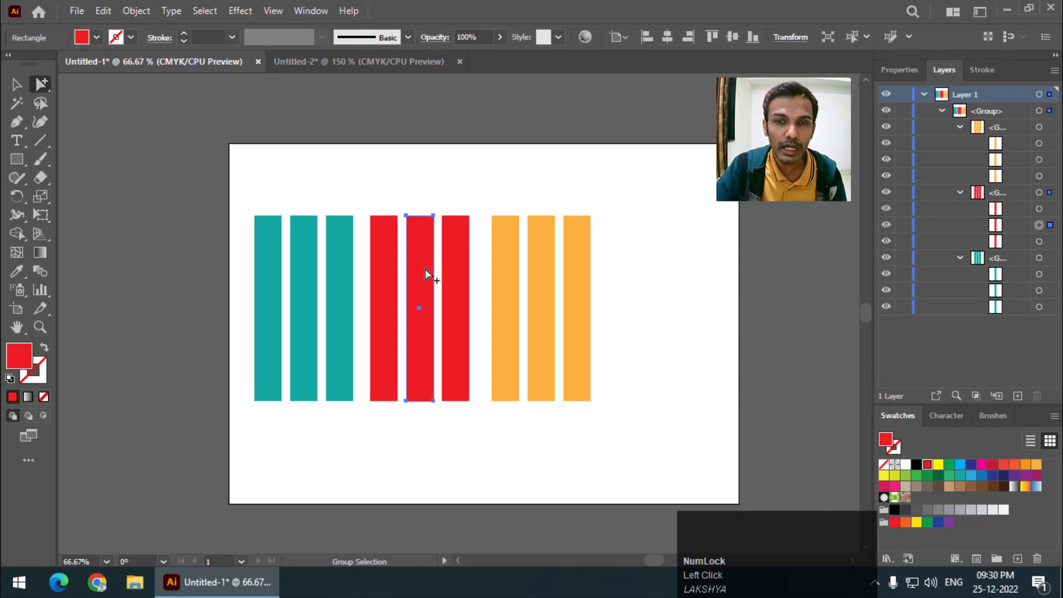
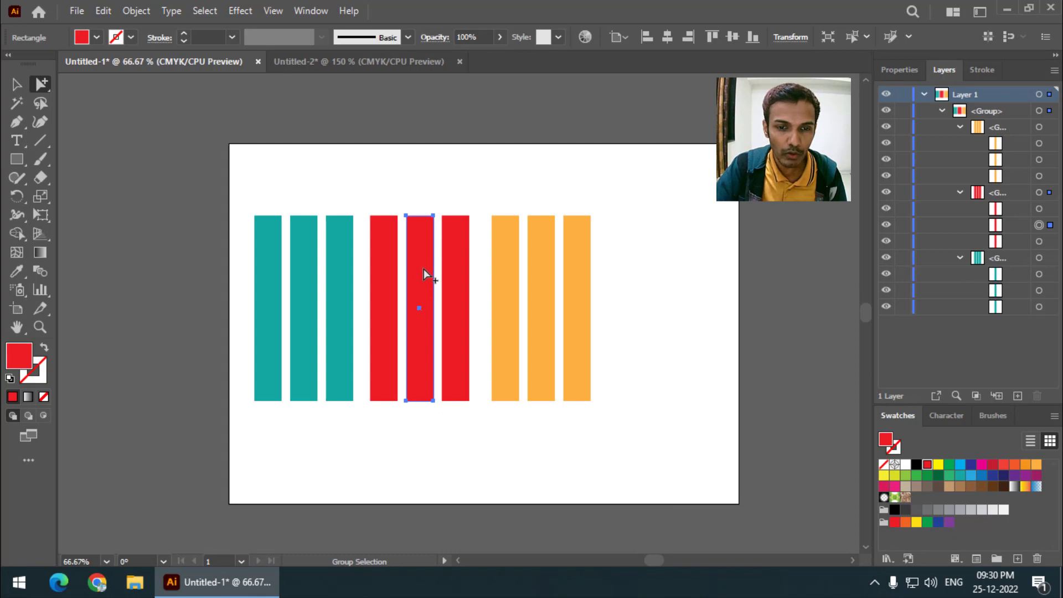
left_click(426, 267)
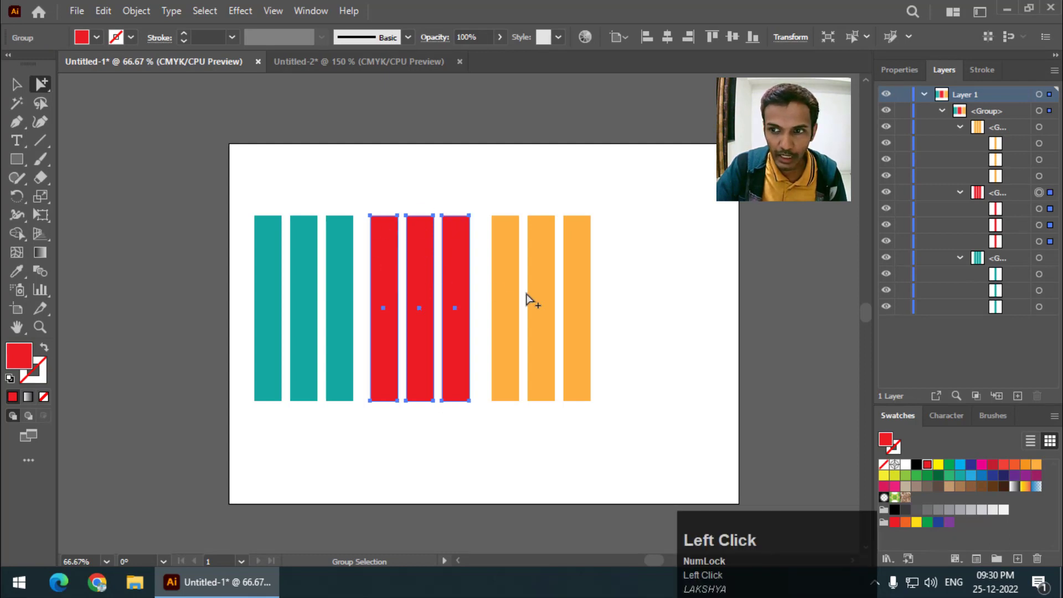
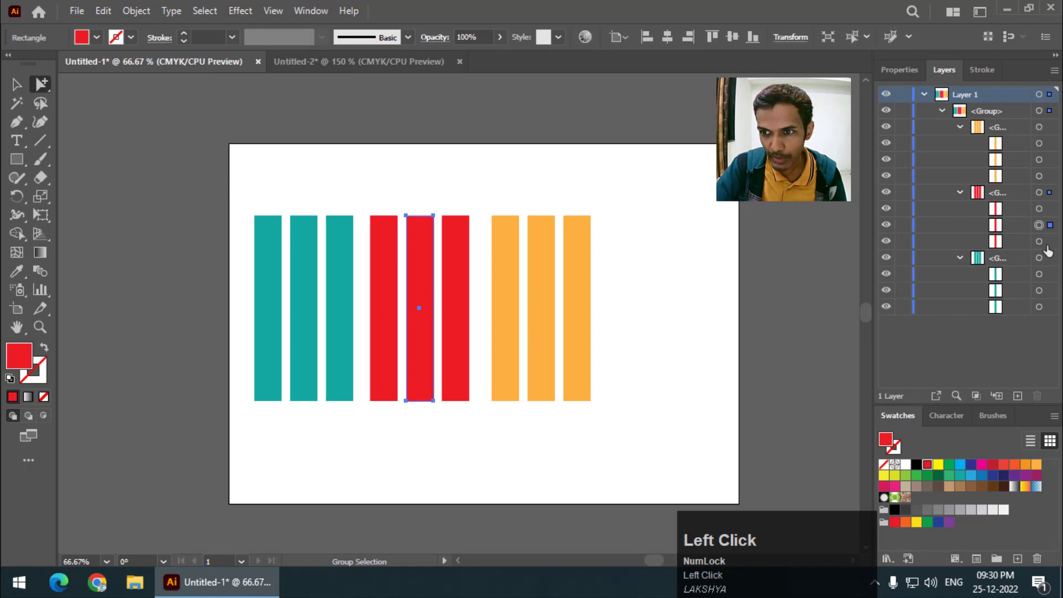
left_click(417, 284)
left_click(418, 269)
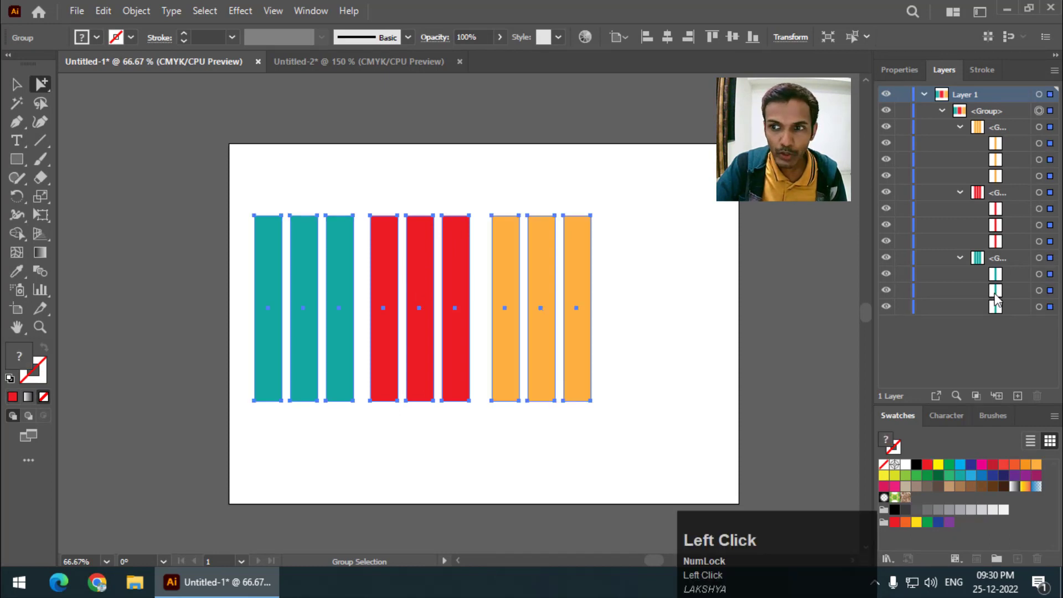
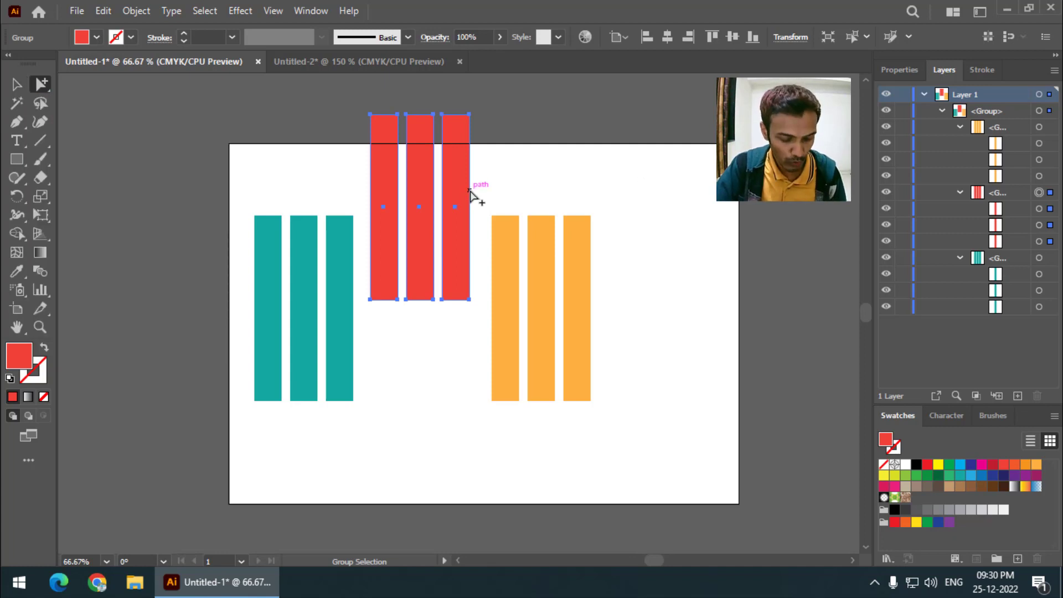
Return to the Selection tool and bring up the tiger illustration document
key("ctrl+z")
key("ctrl+z")
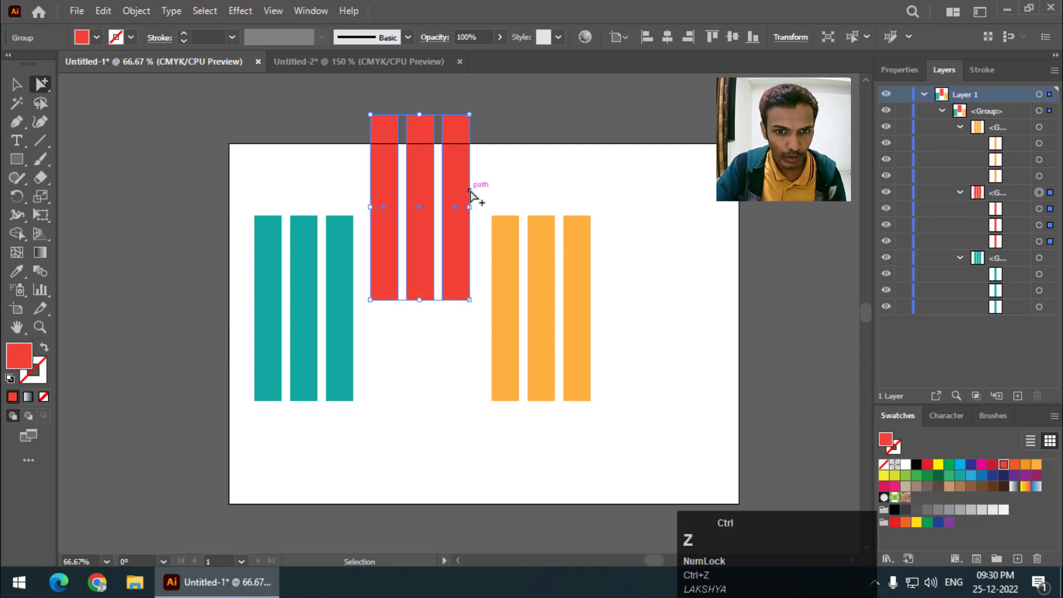
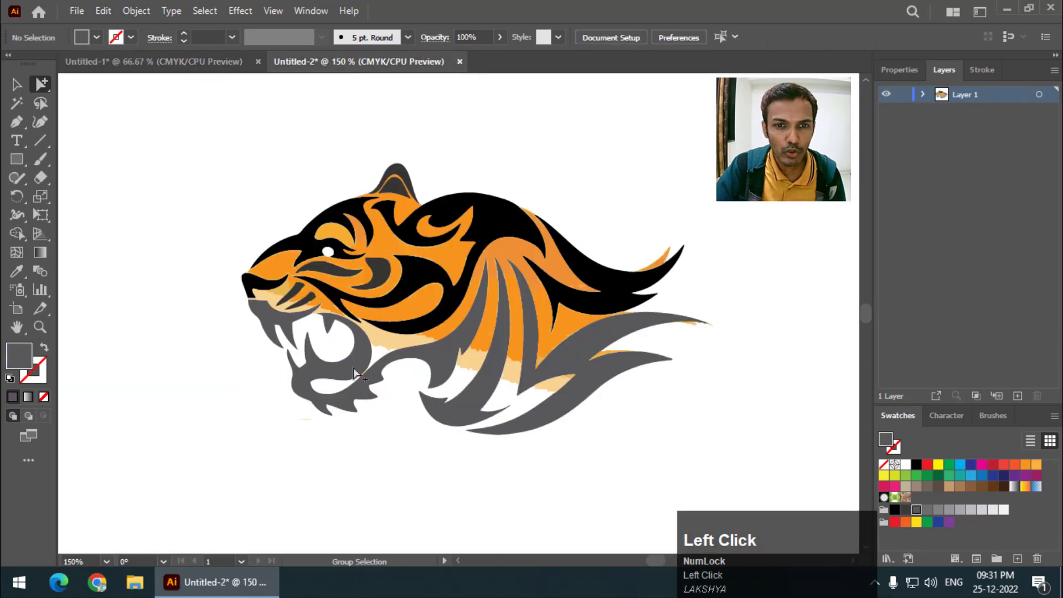
Select the tiger's grey jaw and mane shapes with the Group Selection tool
scroll("down", 3)
scroll("down", 3)
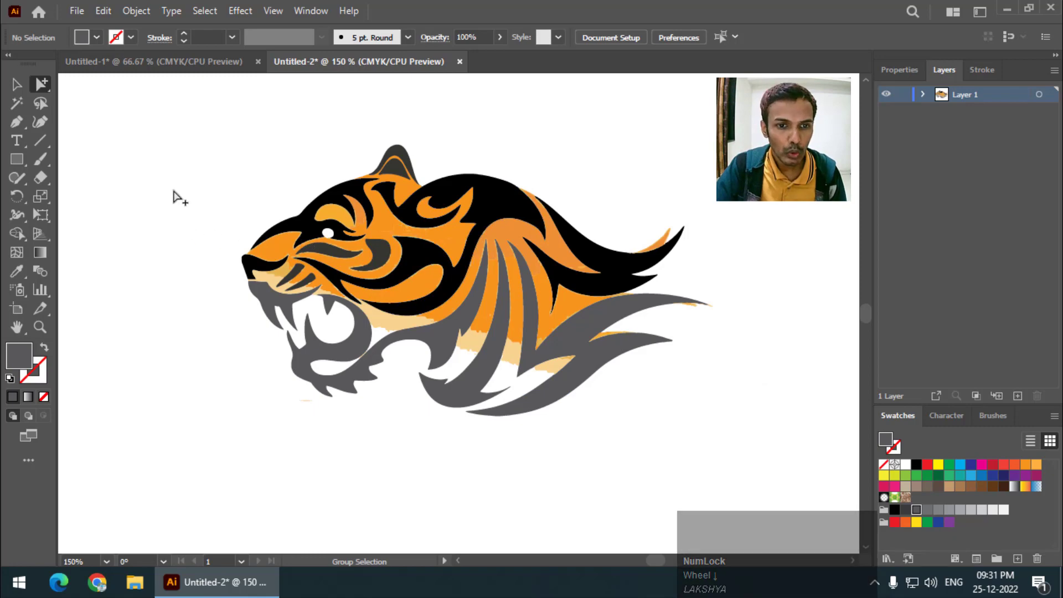
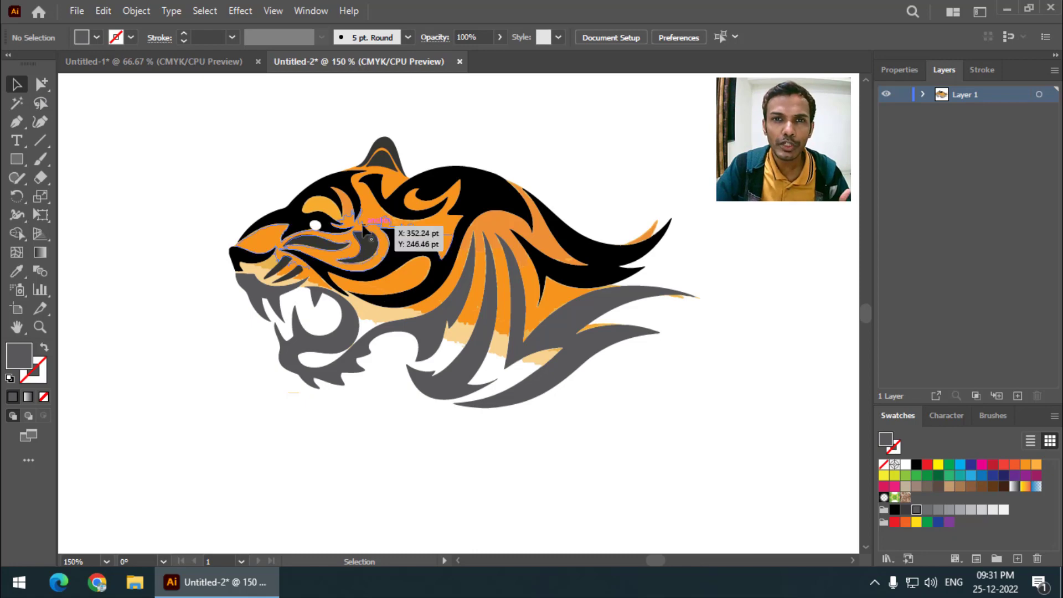
left_click(51, 89)
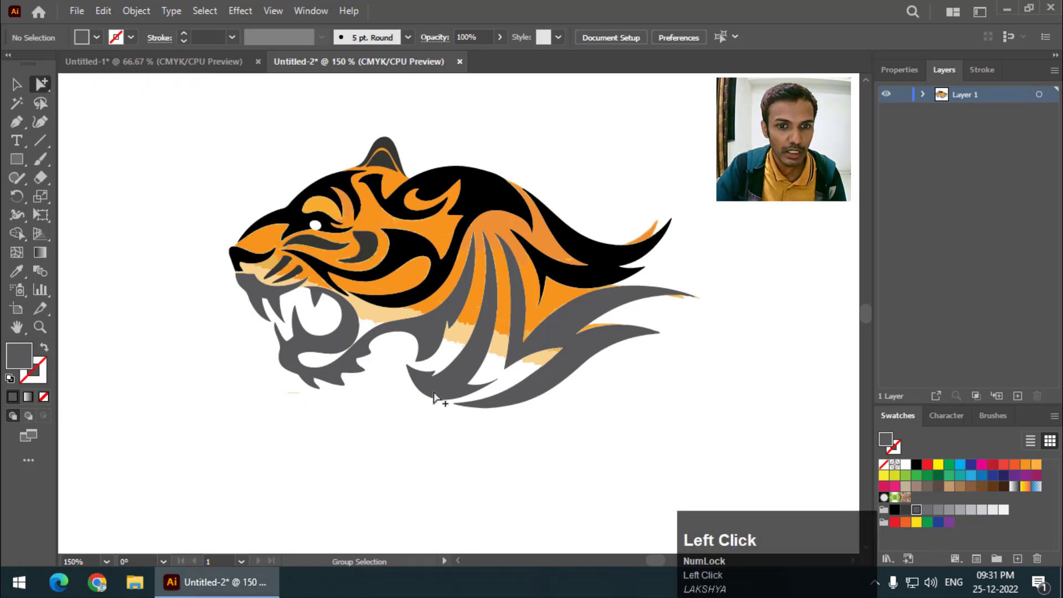
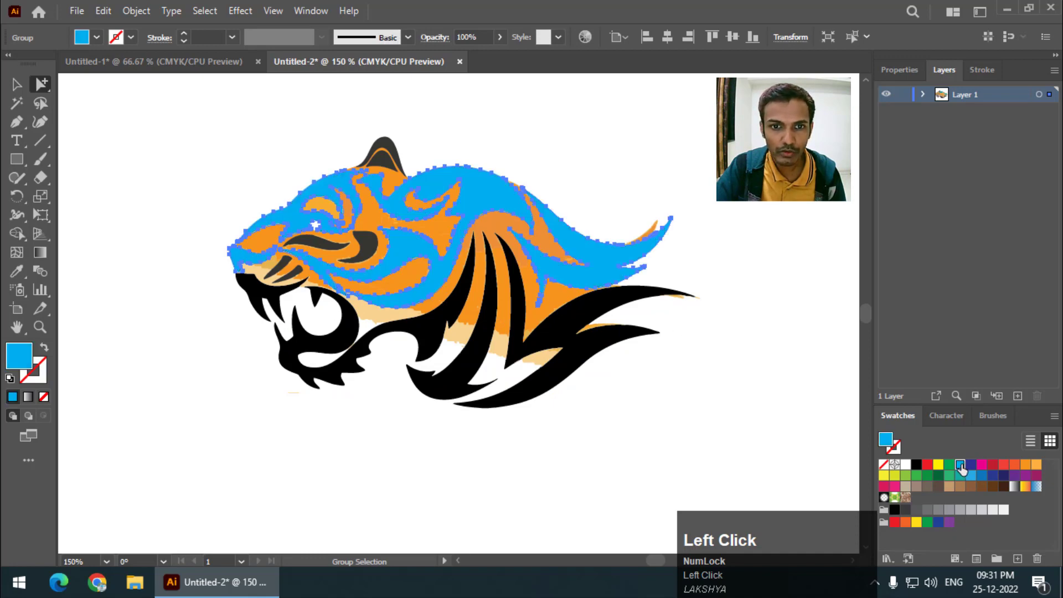
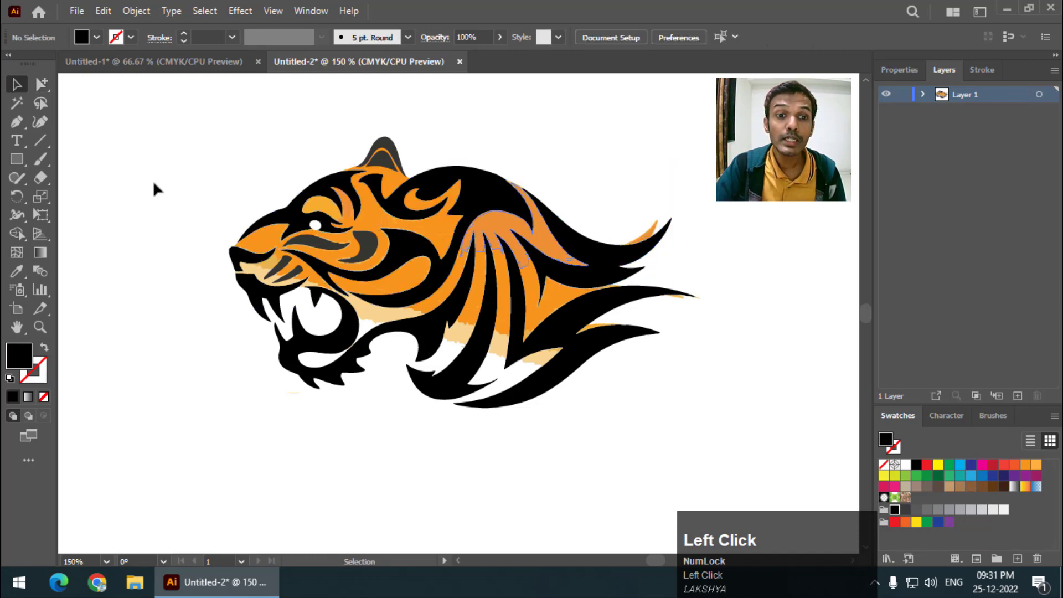
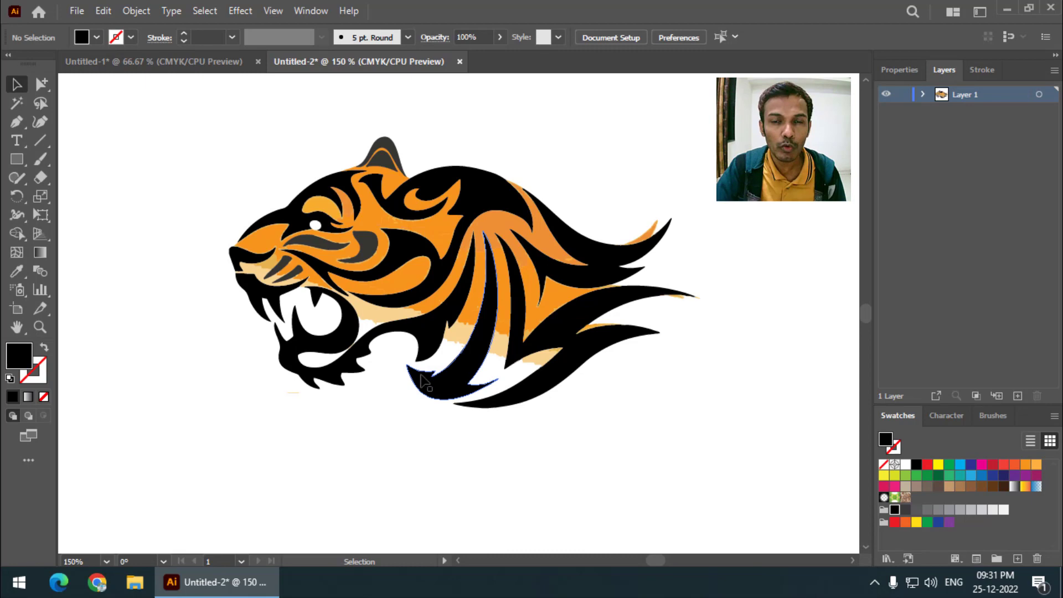